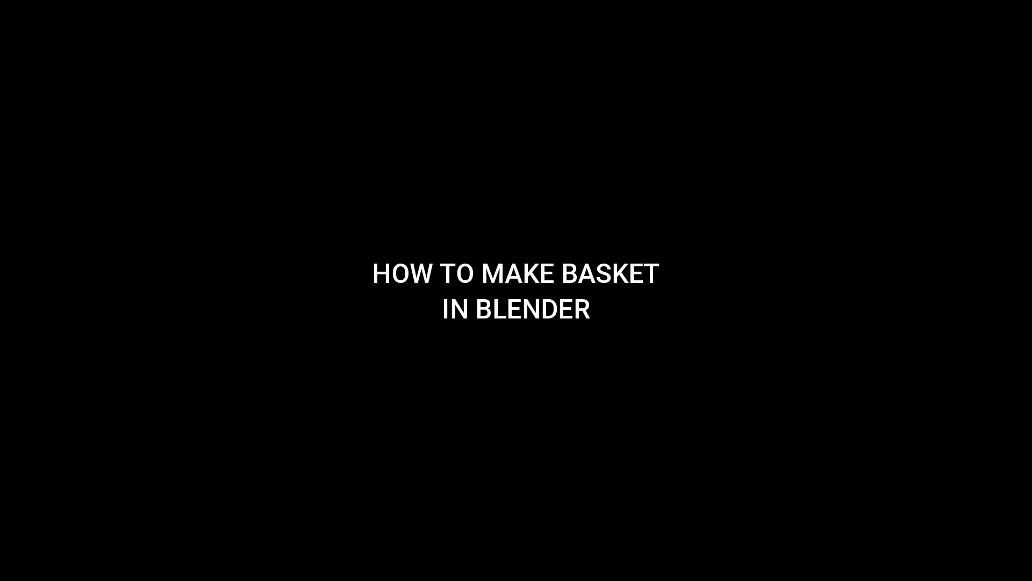
Step: Merge the plane to a single vertex and frame it in front orthographic view for editing
key("shift+a")
key("KP_1")
key("r")
scroll("up", 3)
middle_click(448, 333)
key("KP_1")
key("Tab")
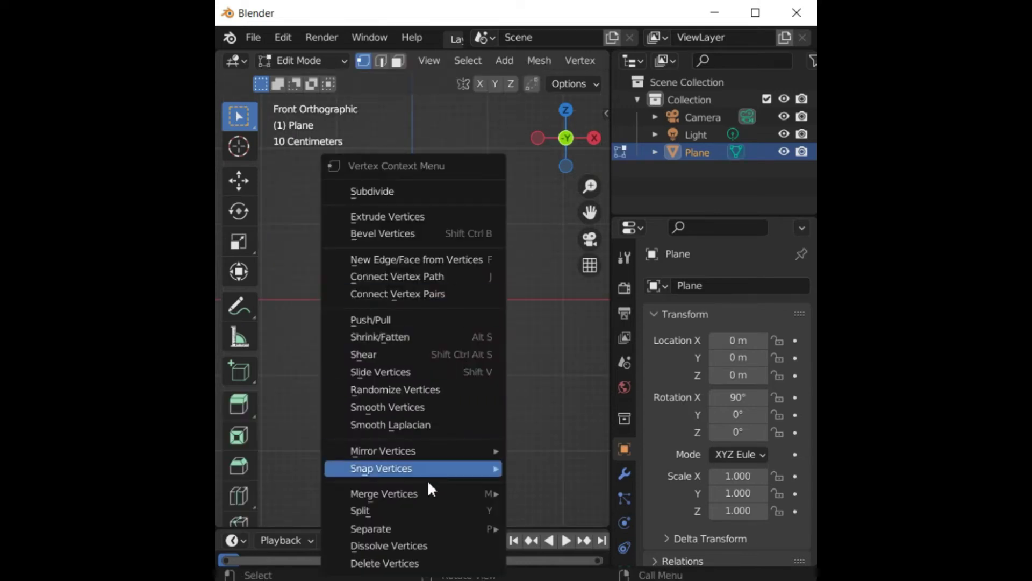
Step: Extrude the vertex five times into a basket-profile line and return to Object Mode
key("e")
key("e")
key("e")
key("e")
key("e")
key("Tab")
left_click_drag(485, 273, 465, 339)
scroll("down", 3)
middle_click(465, 343)
Step: Bring up the Add Modifier list for the profile line
left_click(631, 482)
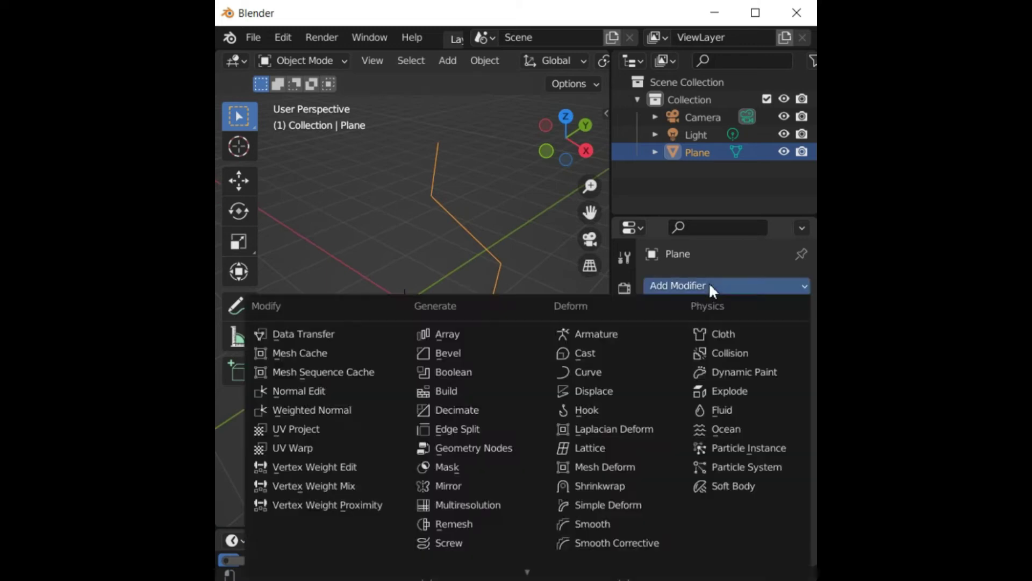
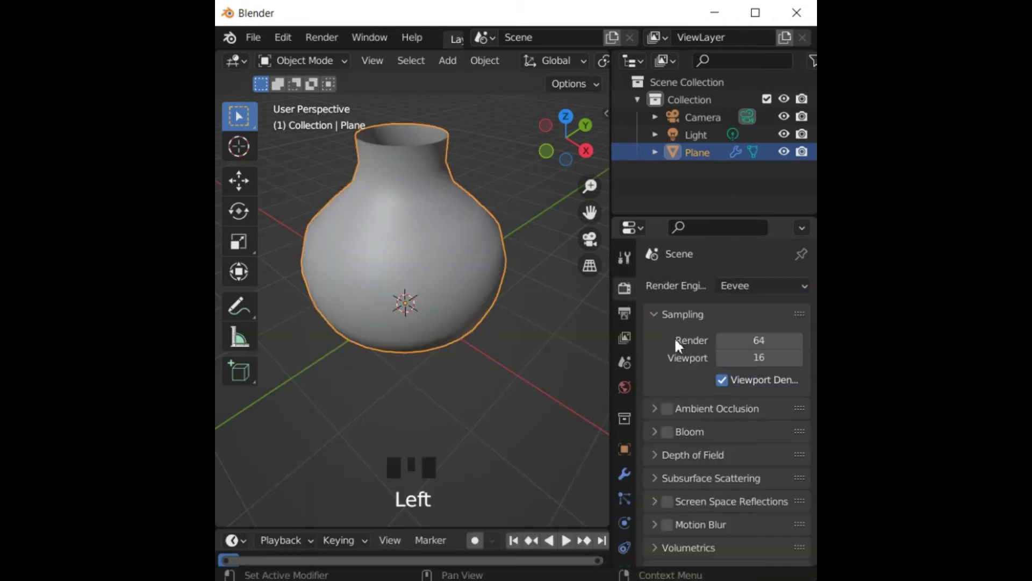
Step: Add a Wireframe modifier so the smooth vase becomes an open lattice basket
left_click(630, 478)
left_click_drag(778, 390, 669, 281)
left_click(530, 569)
left_click(497, 561)
scroll("up", 3)
left_click_drag(429, 219, 664, 369)
left_click(663, 369)
Step: Adjust the lattice and bring up the modifier list for the Simple Deform bend
key("a")
key("a")
left_click_drag(520, 303, 455, 357)
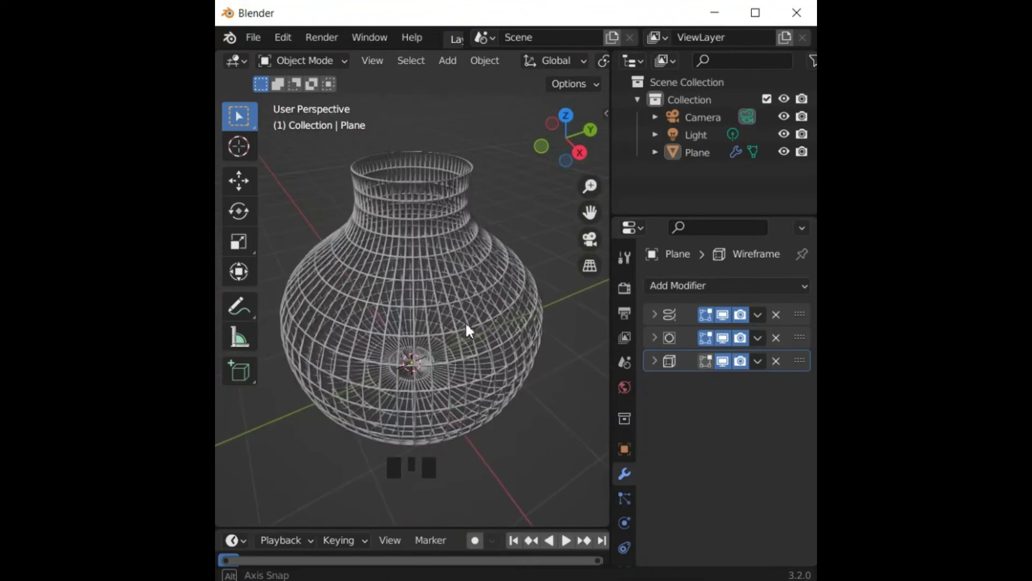
left_click(725, 279)
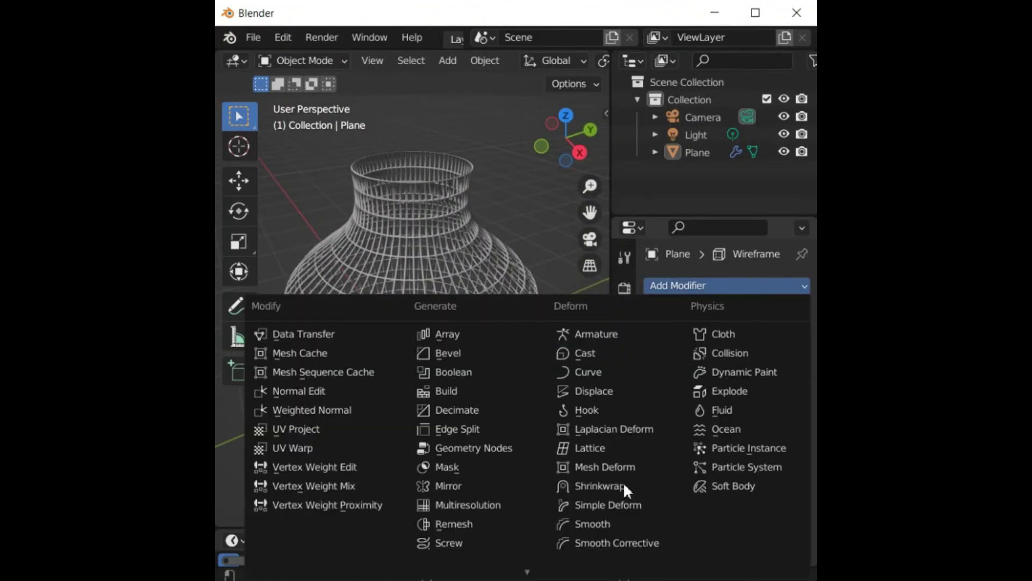